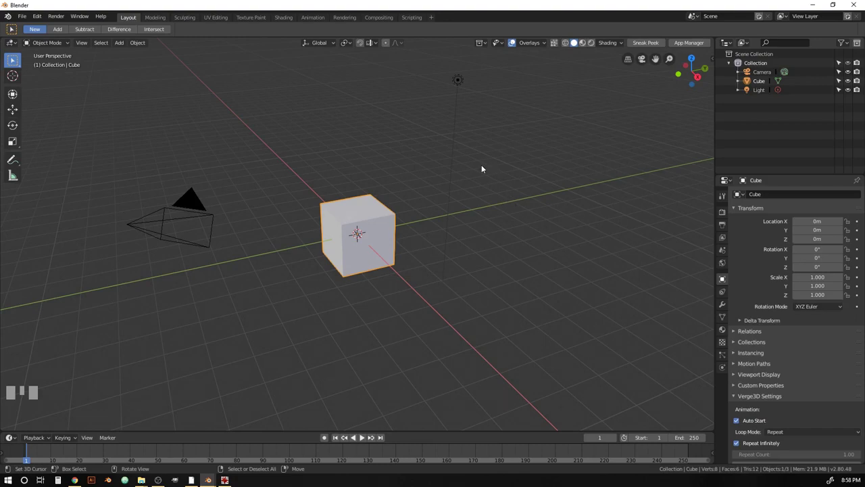
Show the MeasureIt ARCH sidebar tools and switch the measurement display on.
key(n)
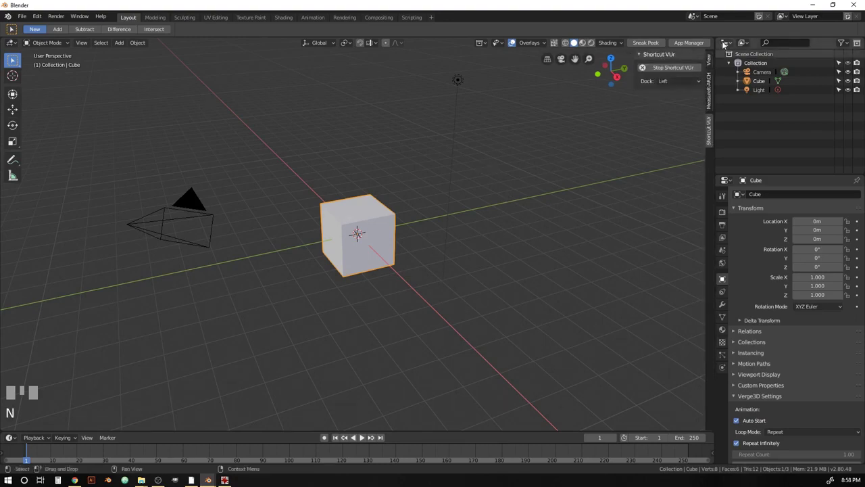
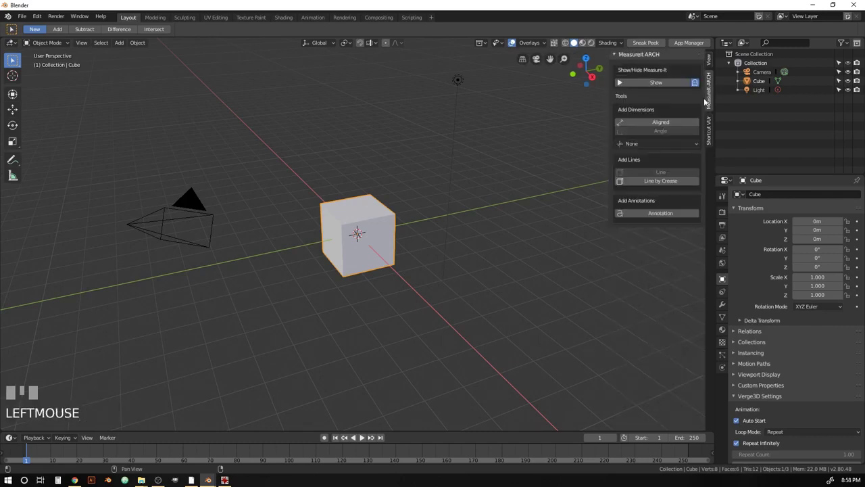
click(667, 82)
drag(460, 205, 672, 173)
Add a MeasureIt ARCH line group on all cube edges in Edit Mode, then return to Object Mode.
key(Tab)
scroll(up, 3)
key(a)
click(671, 173)
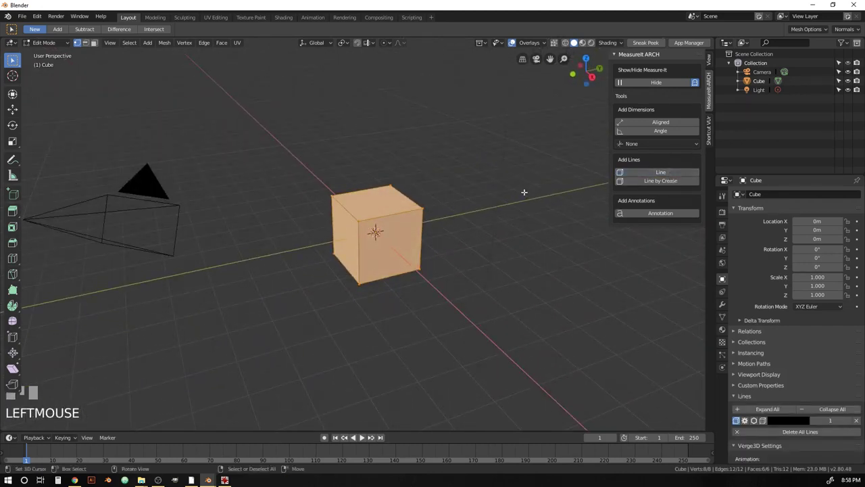
key(Tab)
scroll(down, 3)
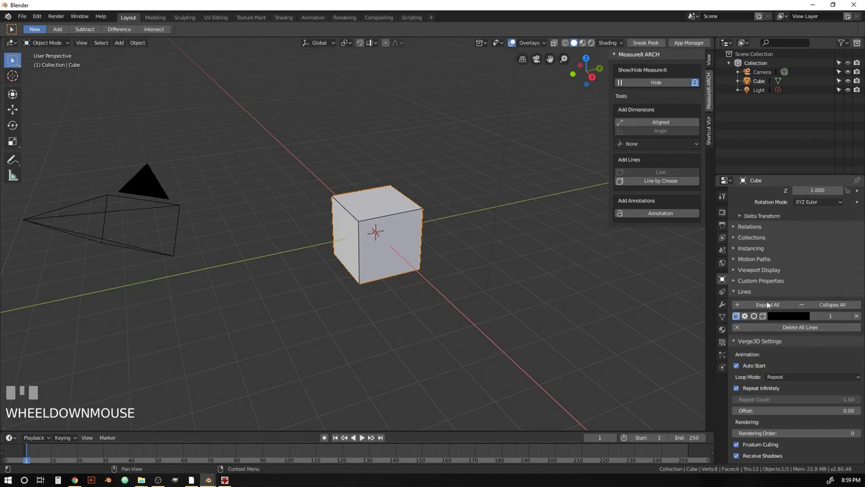
Expand the line group settings and give the cube's outline a red colour with line weight 3.
click(741, 346)
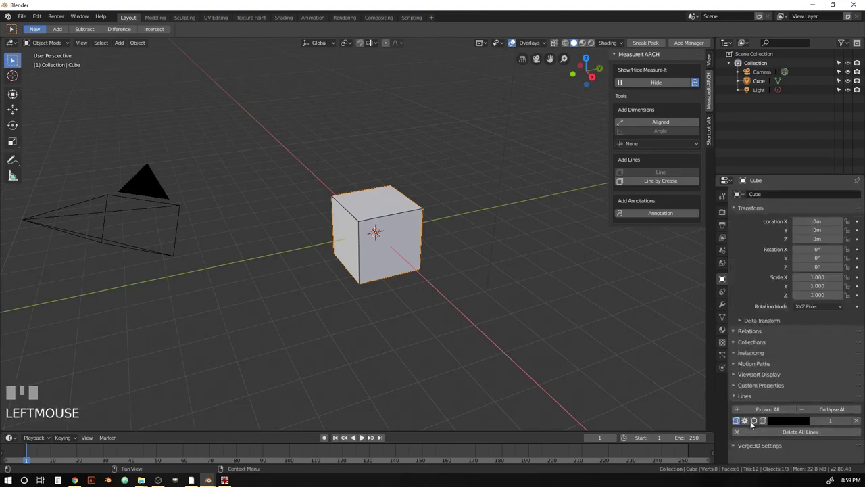
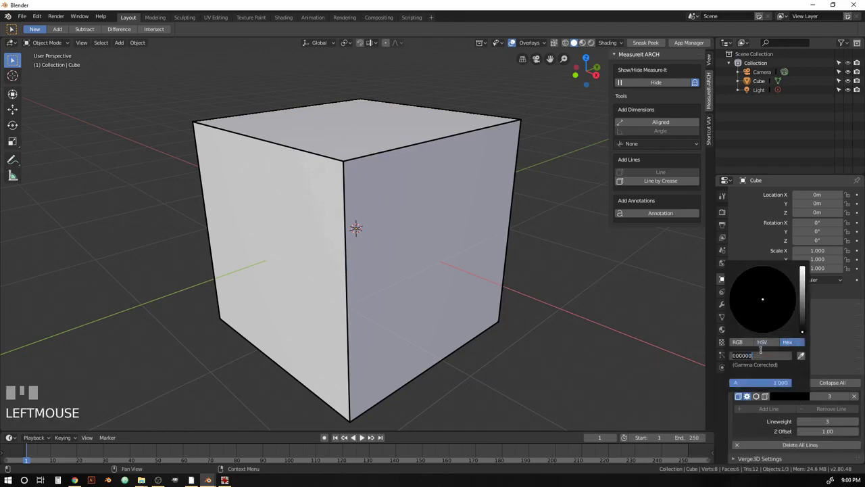
key(f)
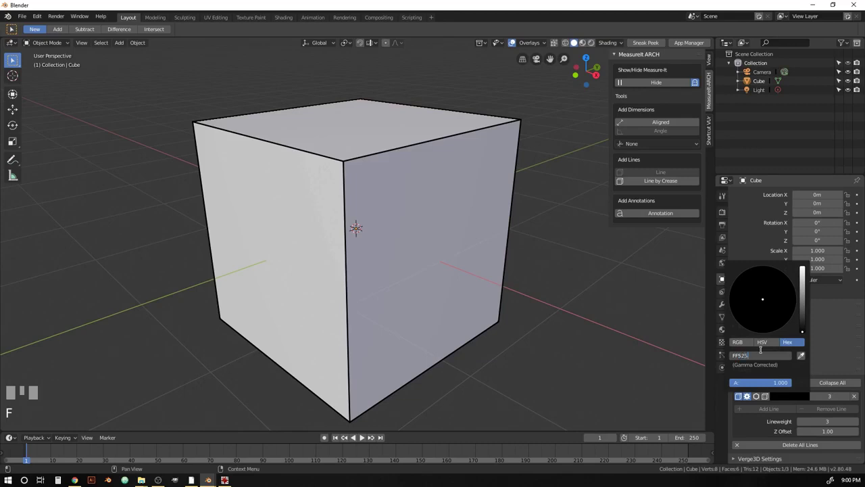
drag(447, 190, 767, 400)
scroll(down, 3)
scroll(down, 3)
Enable hidden-edge drawing on the line group so back edges show as red dashed lines.
click(767, 399)
drag(530, 314, 366, 303)
scroll(down, 3)
key(ctrl+c)
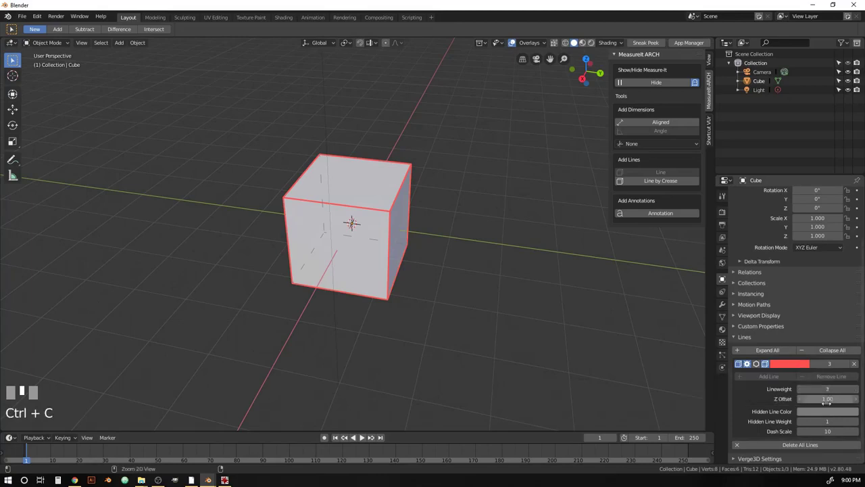
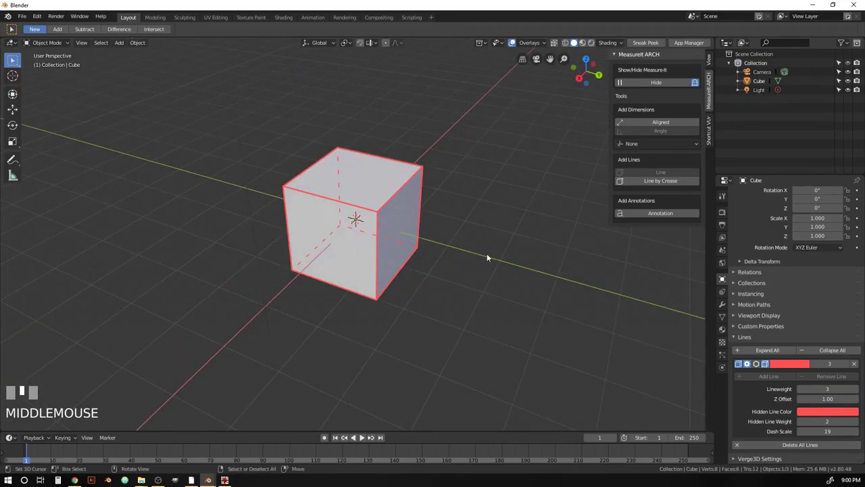
Add a second line group on all cube edges and raise its line weight toward 10.
right_click(390, 218)
key(Tab)
key(a)
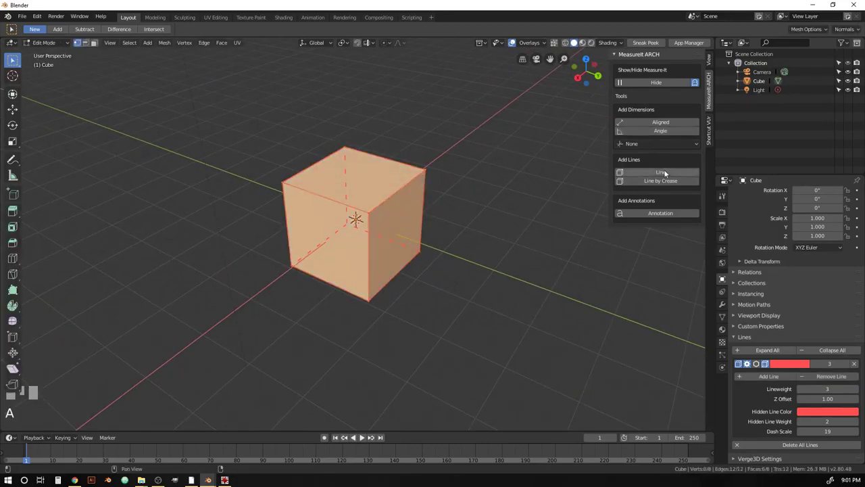
click(666, 172)
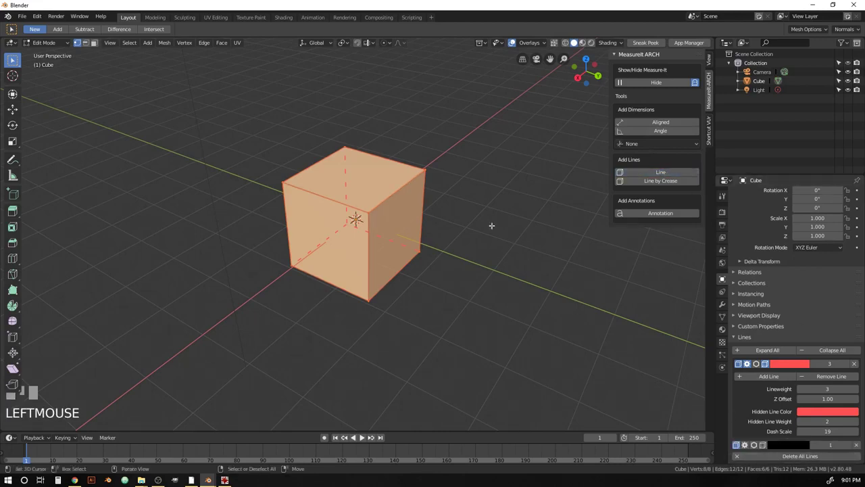
key(Tab)
drag(459, 203, 749, 448)
drag(750, 447, 750, 437)
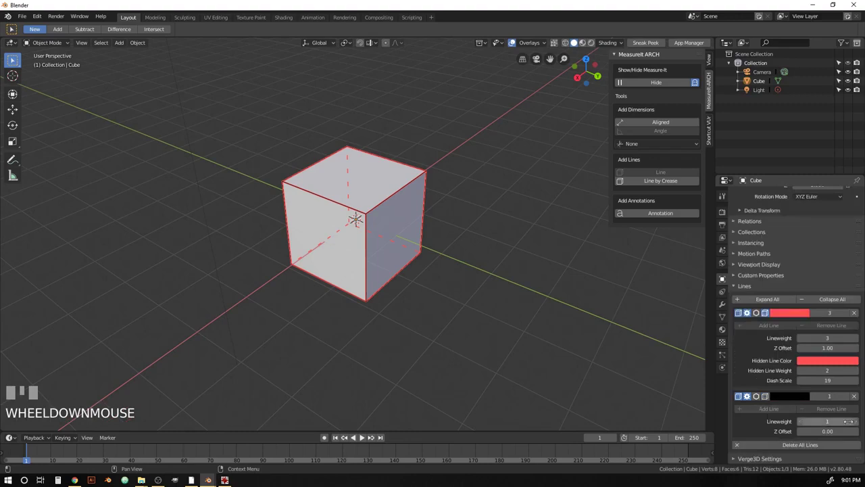
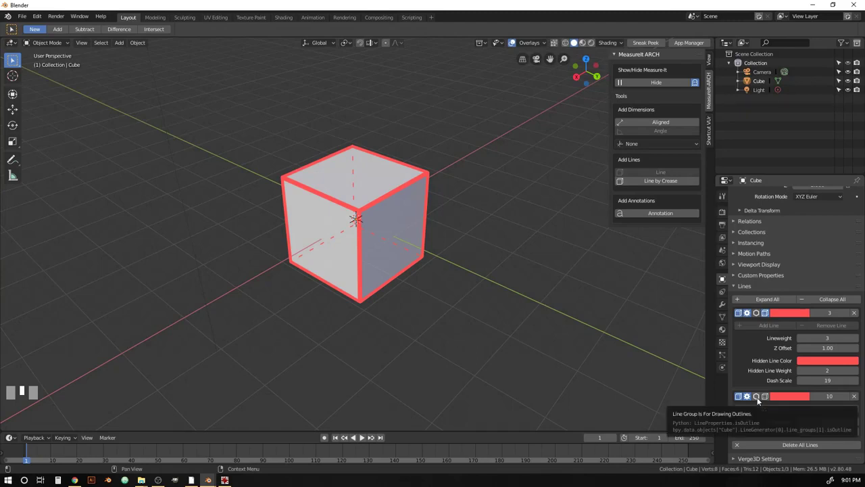
Toggle the thick red line group to draw as the cube's outline.
click(761, 401)
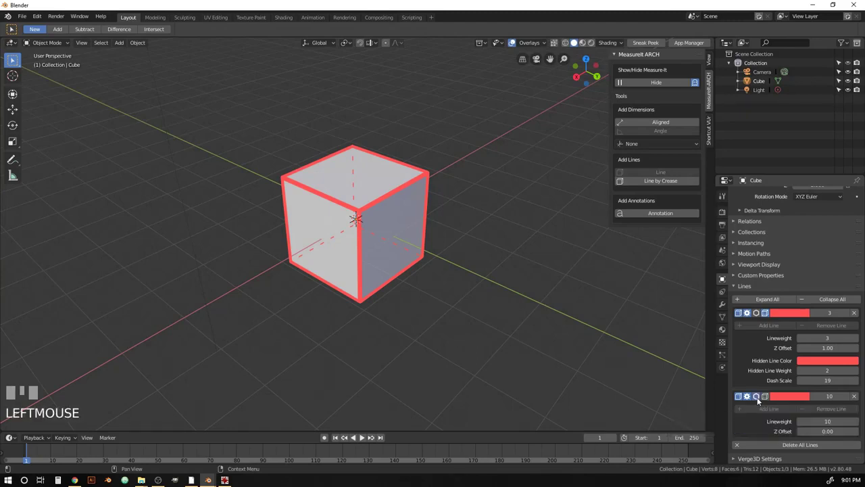
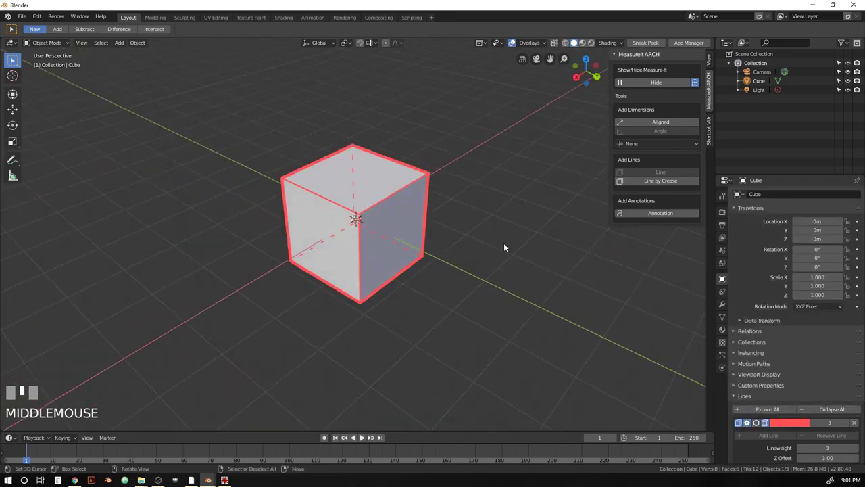
Set the World background colour to white behind the red cube outlines.
key(z)
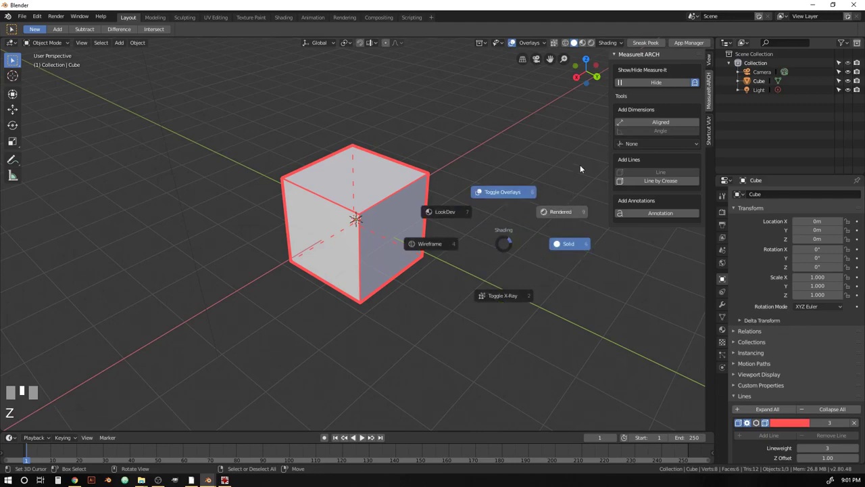
scroll(down, 3)
right_click(304, 175)
click(721, 302)
click(782, 234)
drag(305, 257, 729, 265)
click(729, 266)
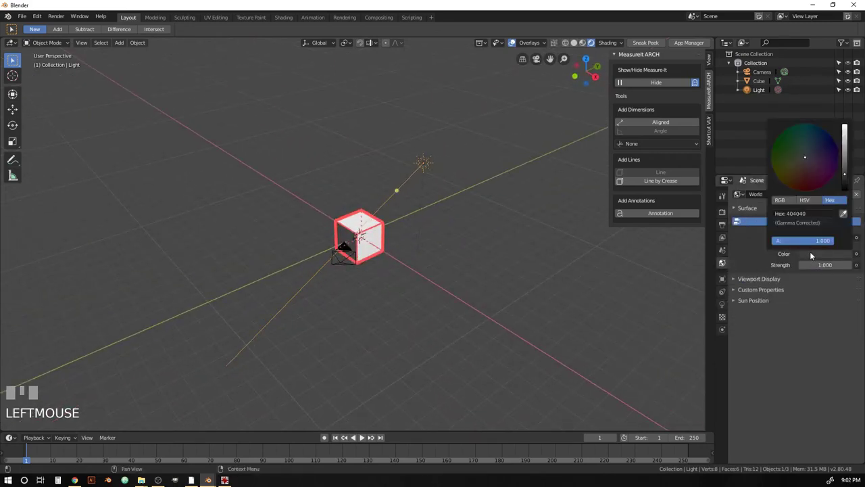
drag(376, 219, 548, 52)
Restore the viewport shading and return the cube to Edit Mode.
key(z)
scroll(up, 3)
key(Tab)
Deselect all and pick three corner vertices of the cube for dimensioning.
key(a)
right_click(547, 52)
right_click(548, 52)
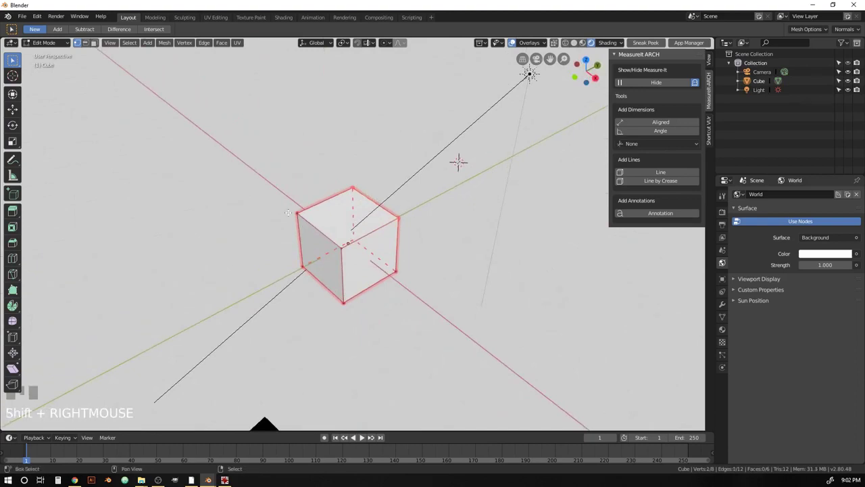
right_click(547, 52)
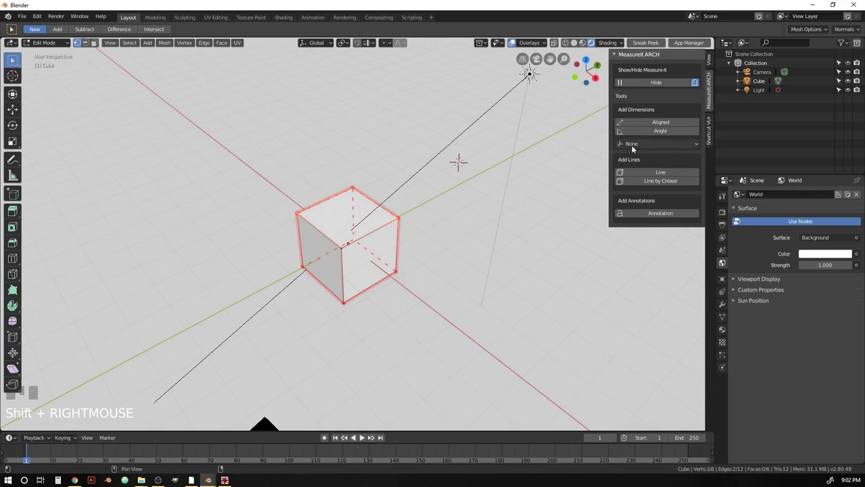
Add aligned 2.00 m dimensions on the XY and XZ planes along those edges, then return to Object Mode.
click(551, 60)
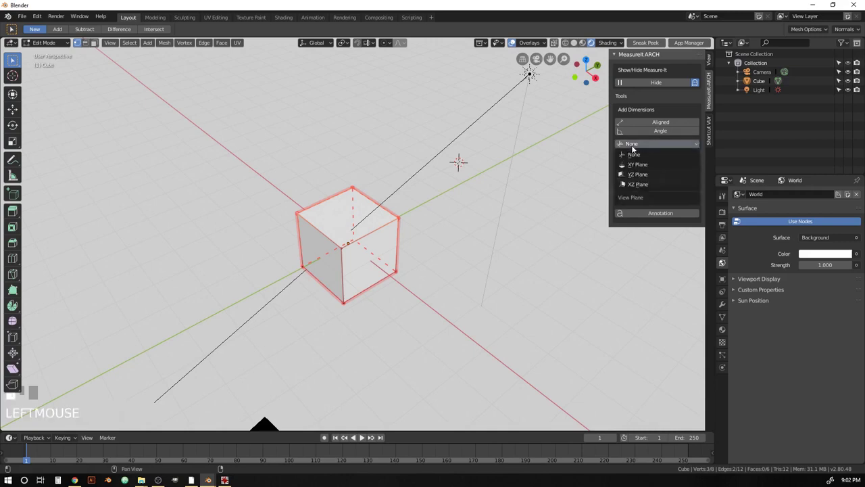
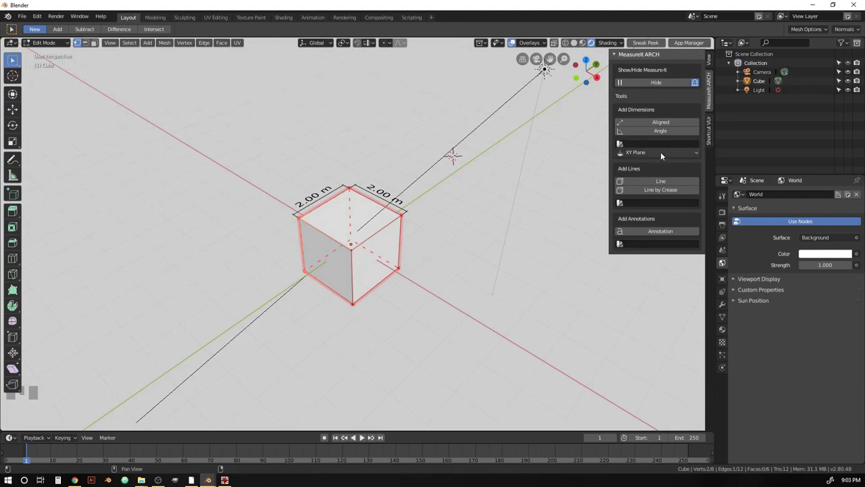
drag(659, 158, 550, 60)
drag(547, 52, 729, 252)
key(Tab)
Copy the red colour code from the cube's existing MeasureIt ARCH settings.
click(729, 253)
drag(405, 271, 728, 282)
click(728, 282)
scroll(down, 3)
key(ctrl+c)
key(ctrl+v)
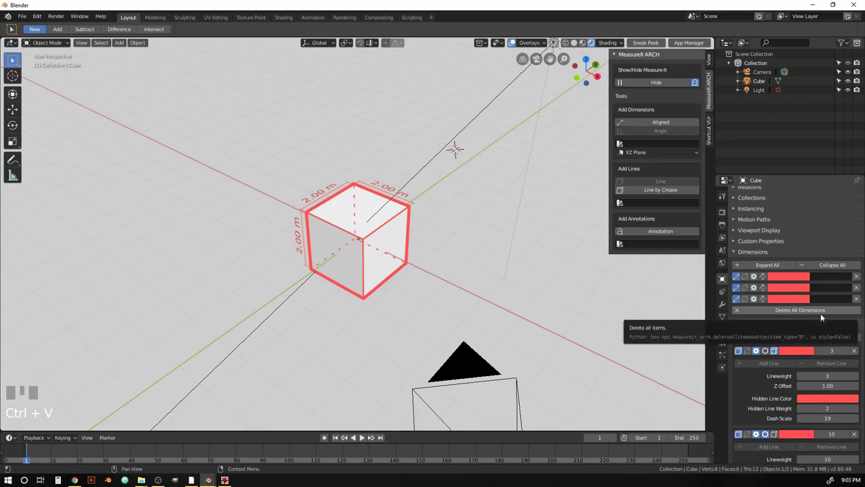
drag(552, 252, 729, 255)
Add a new MeasureIt ARCH style in Scene properties and paste the red colour into it.
click(729, 255)
click(758, 396)
scroll(down, 3)
drag(778, 404, 749, 434)
scroll(down, 3)
scroll(down, 3)
key(ctrl+v)
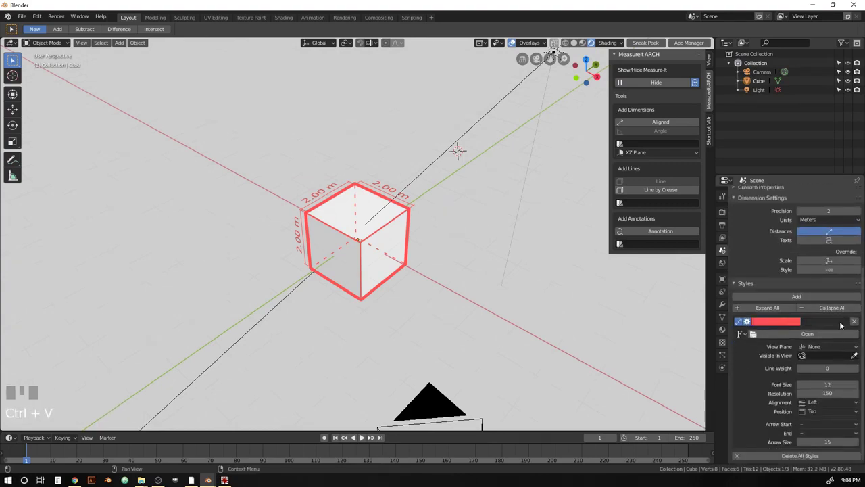
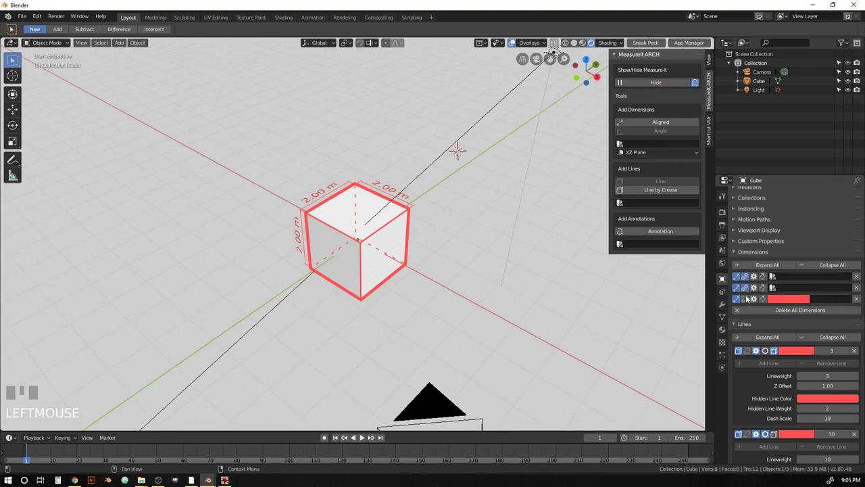
Link the last dimension to the shared Dimension Style and turn the style colour red.
click(747, 299)
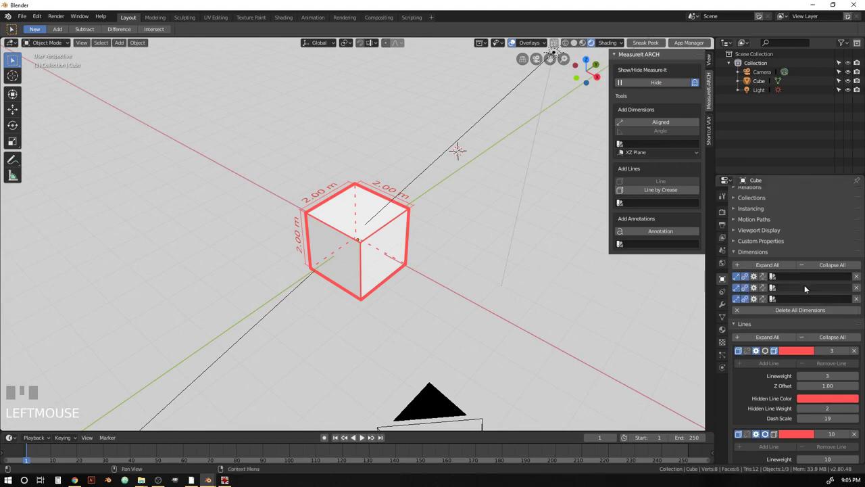
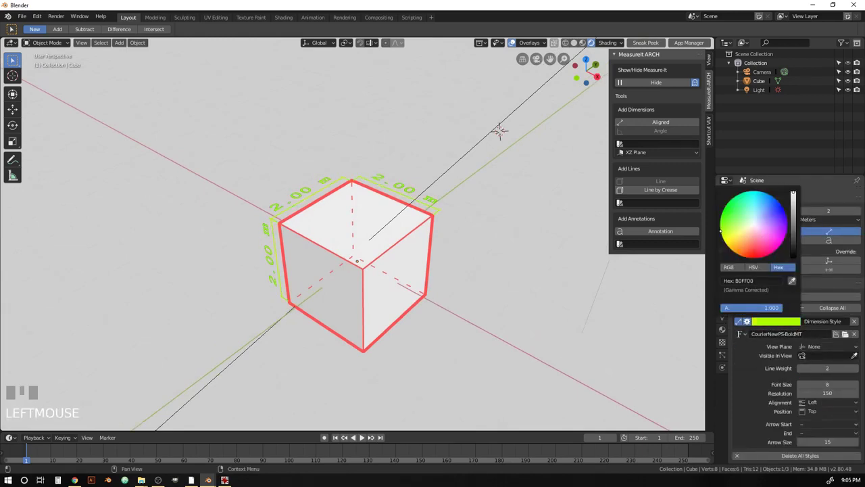
key(ctrl+z)
drag(426, 255, 797, 319)
Add a new scene style, colour it red and rename it Annotation Style.
key(Tab)
drag(798, 319, 769, 336)
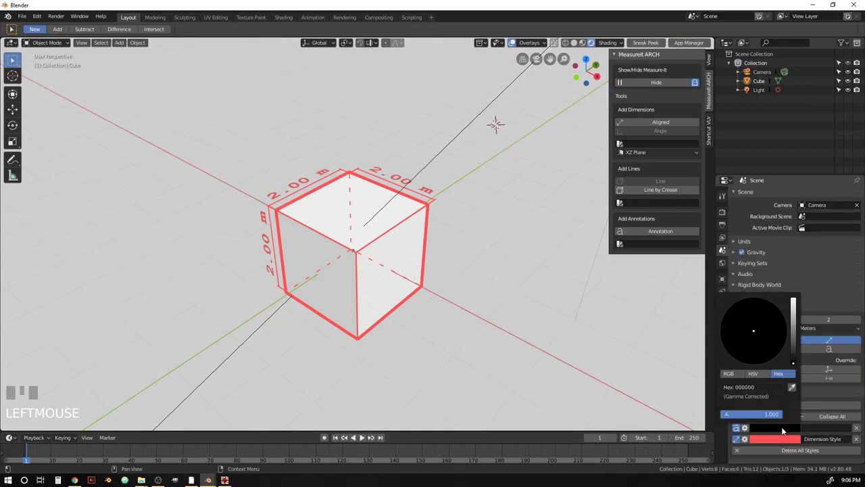
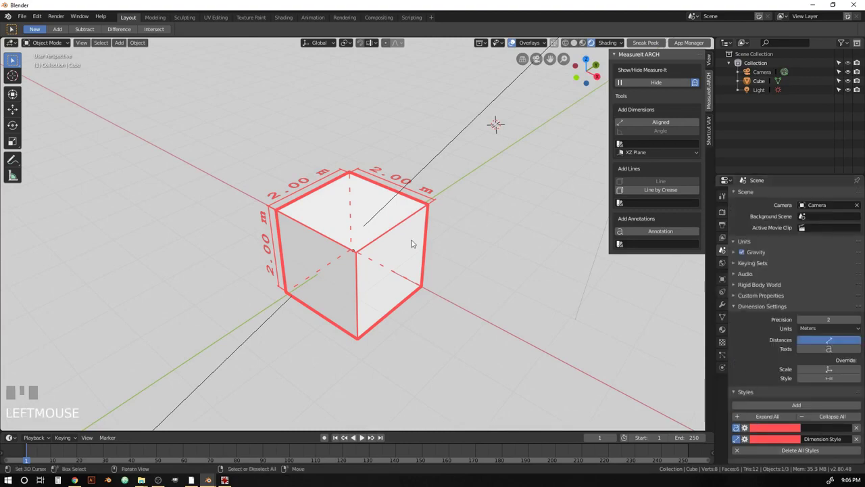
drag(418, 236, 823, 432)
key(n)
click(824, 432)
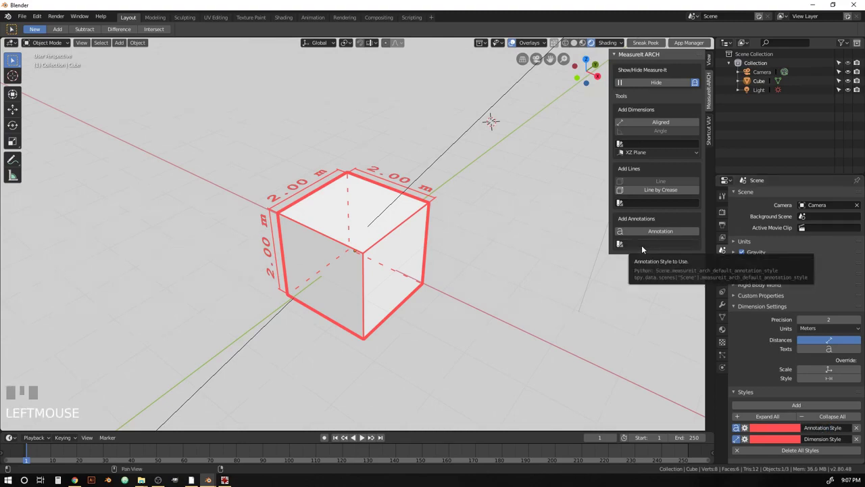
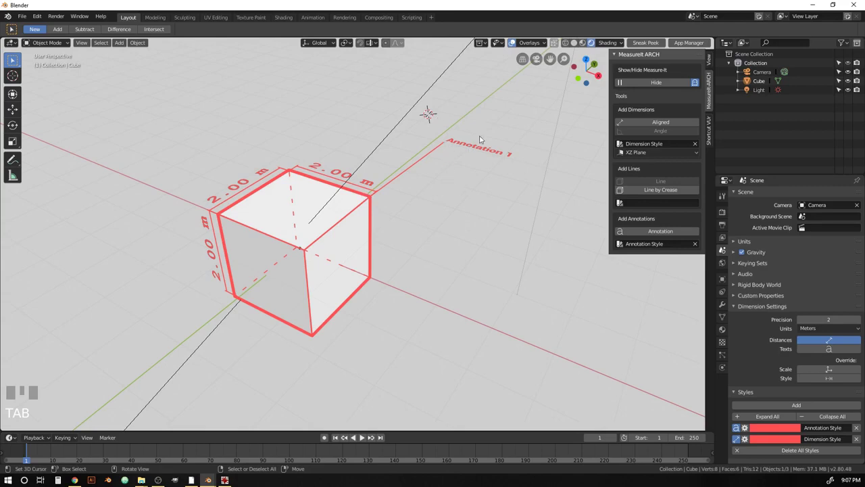
Orbit the view to look down on the cube with its Annotation 1 label.
drag(484, 143, 757, 413)
Edit the Annotation 1 offset, keeping X at 1 m and zeroing Y and Z.
scroll(down, 3)
scroll(down, 3)
click(756, 413)
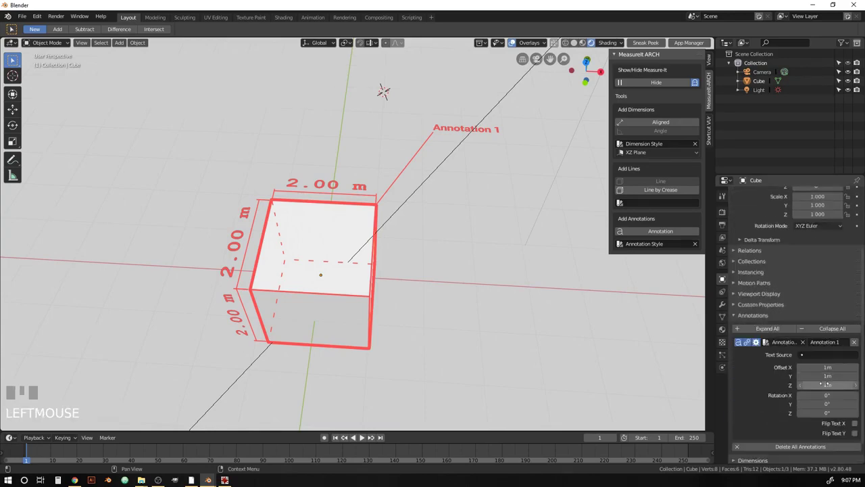